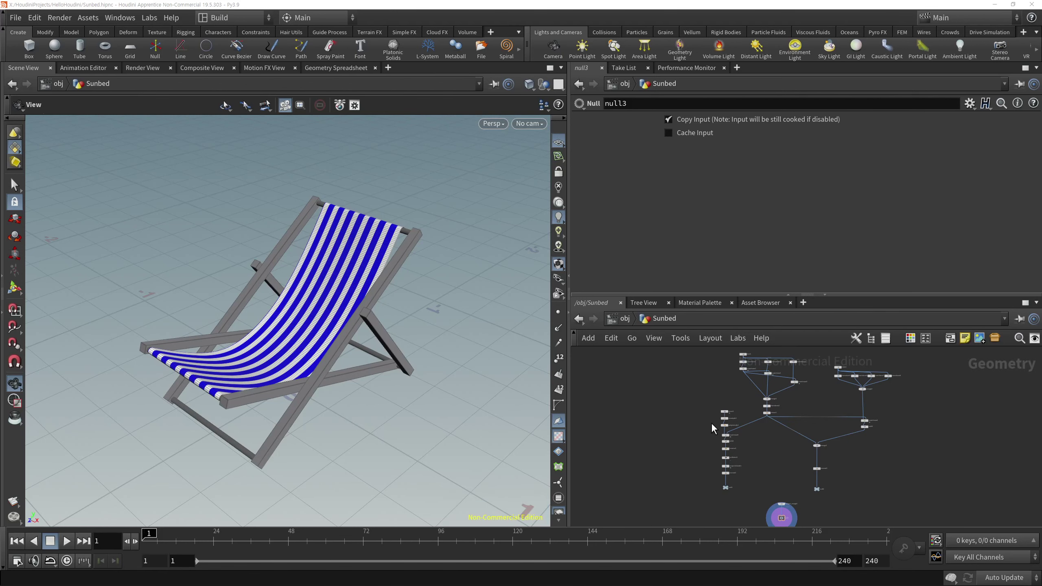
Switch the desktop from Build to Solaris and point the viewer at /stage.
{"action": "left_click", "coordinate": [687, 419]}
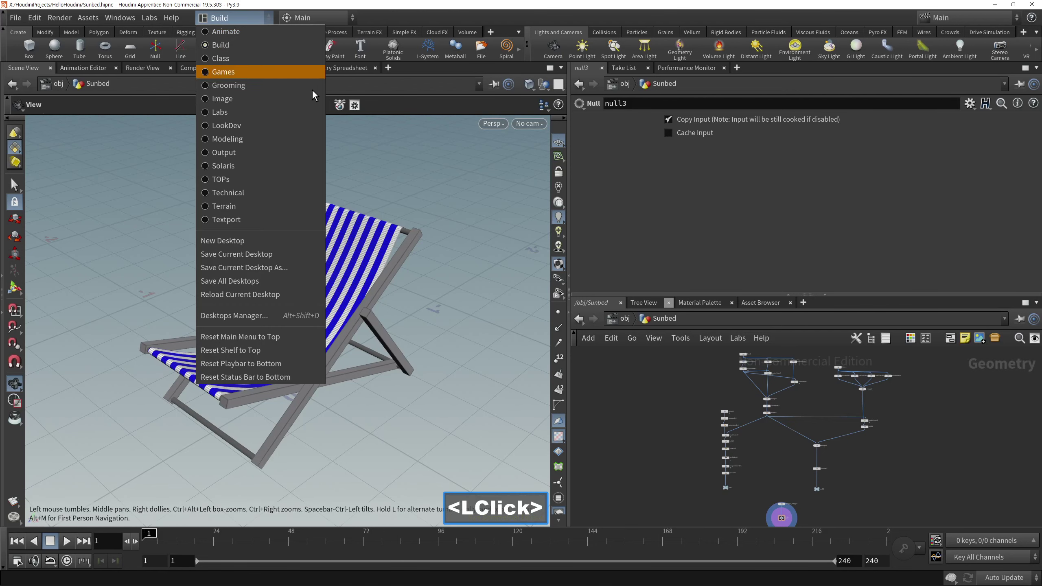
{"action": "left_click", "coordinate": [260, 177]}
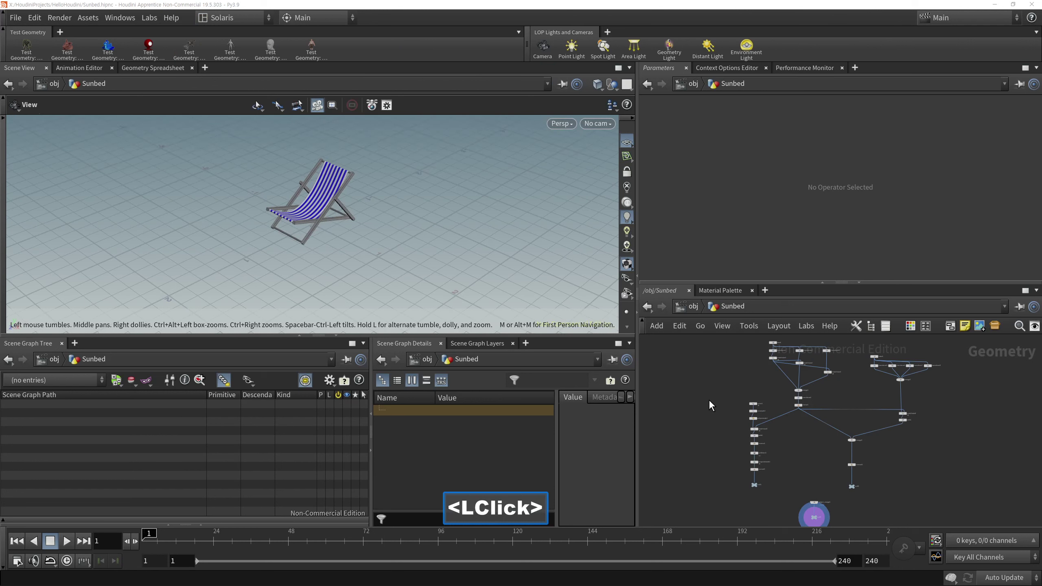
{"action": "left_click", "coordinate": [694, 312]}
{"action": "double_click", "coordinate": [700, 315]}
{"action": "left_click", "coordinate": [732, 414]}
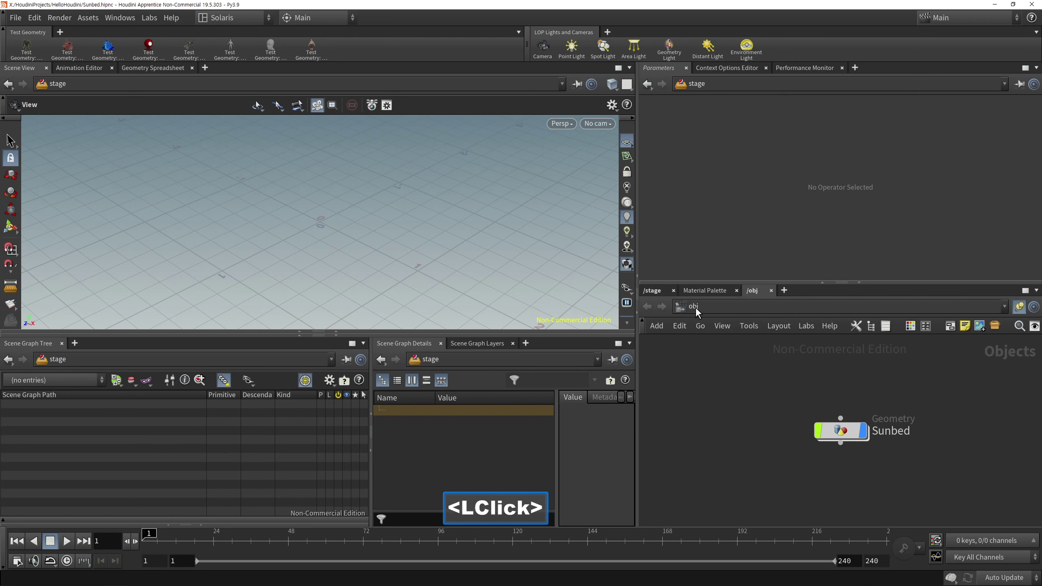
Add a SOP Import LOP to the empty stage network.
{"action": "left_click", "coordinate": [665, 298]}
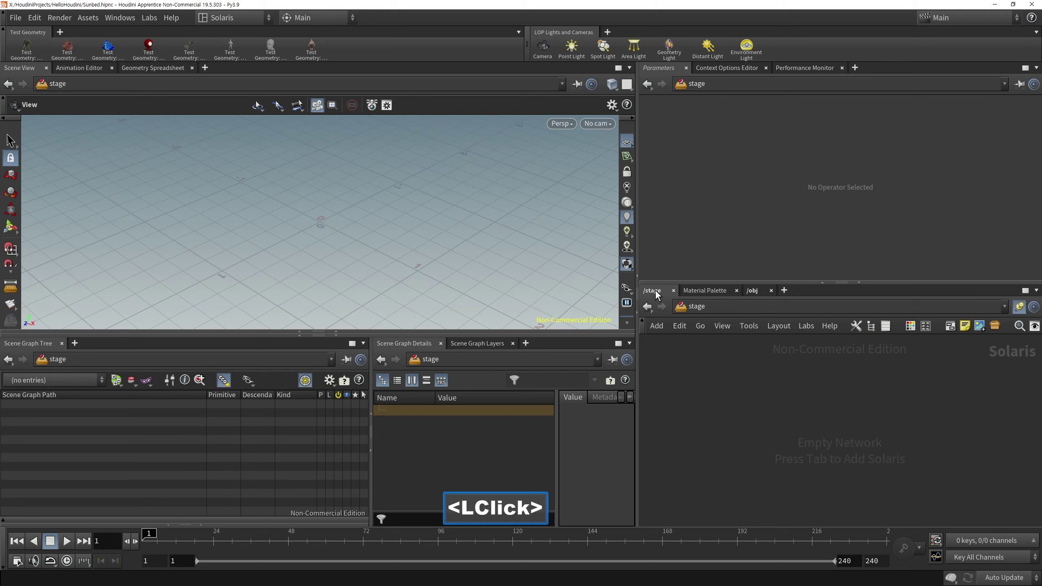
{"action": "double_click", "coordinate": [752, 406]}
{"action": "left_click", "coordinate": [758, 405]}
{"action": "key", "text": "Tab"}
{"action": "type", "text": "<Tab>sop"}
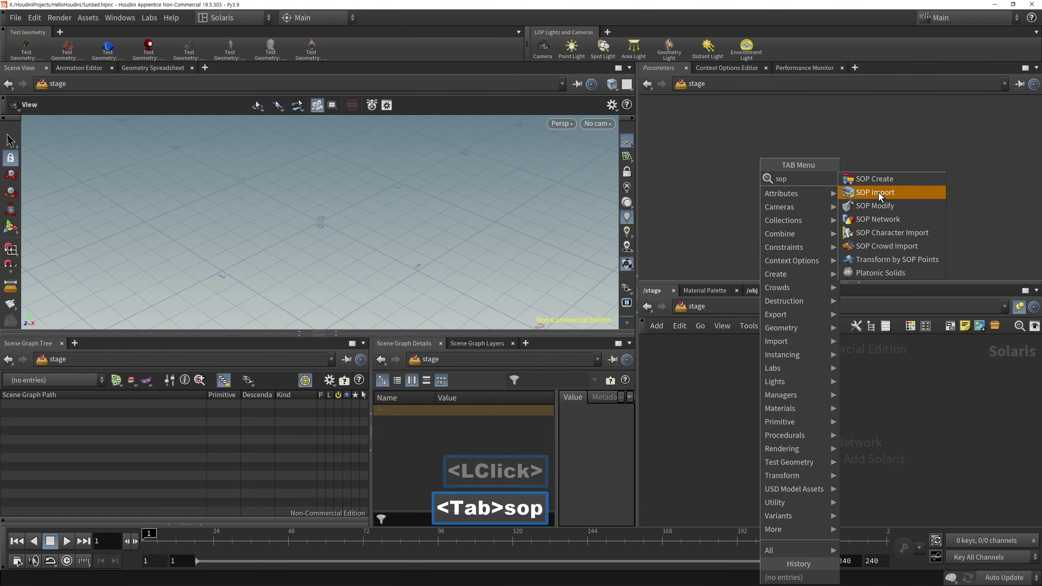
{"action": "left_click", "coordinate": [879, 216]}
Set the SOP Import path to /obj/Sunbed/null3 through the operator chooser.
{"action": "left_click", "coordinate": [703, 459]}
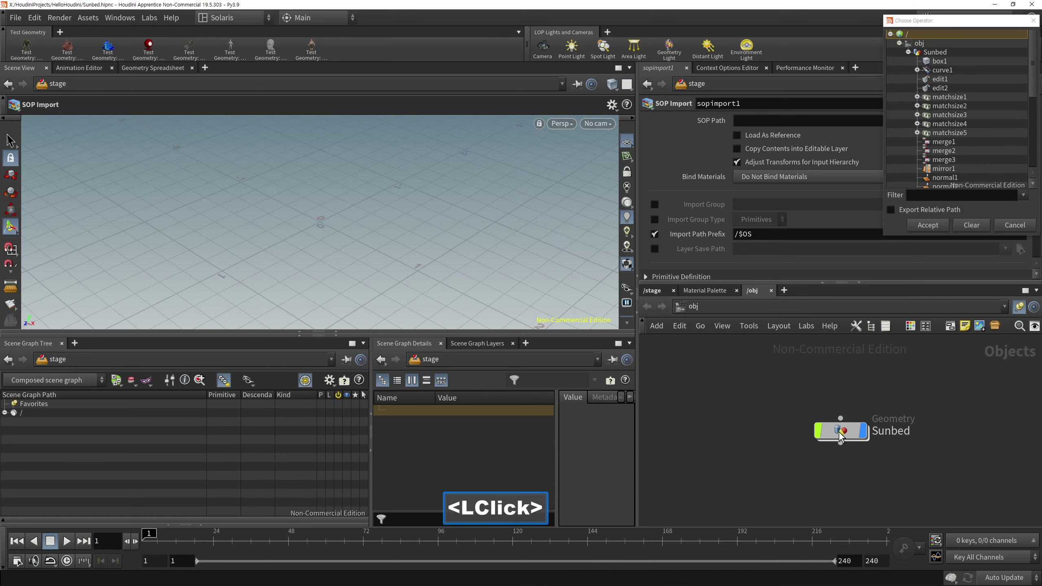
{"action": "double_click", "coordinate": [839, 435]}
{"action": "middle_click", "coordinate": [735, 443]}
{"action": "right_click", "coordinate": [774, 466]}
{"action": "double_click", "coordinate": [856, 469]}
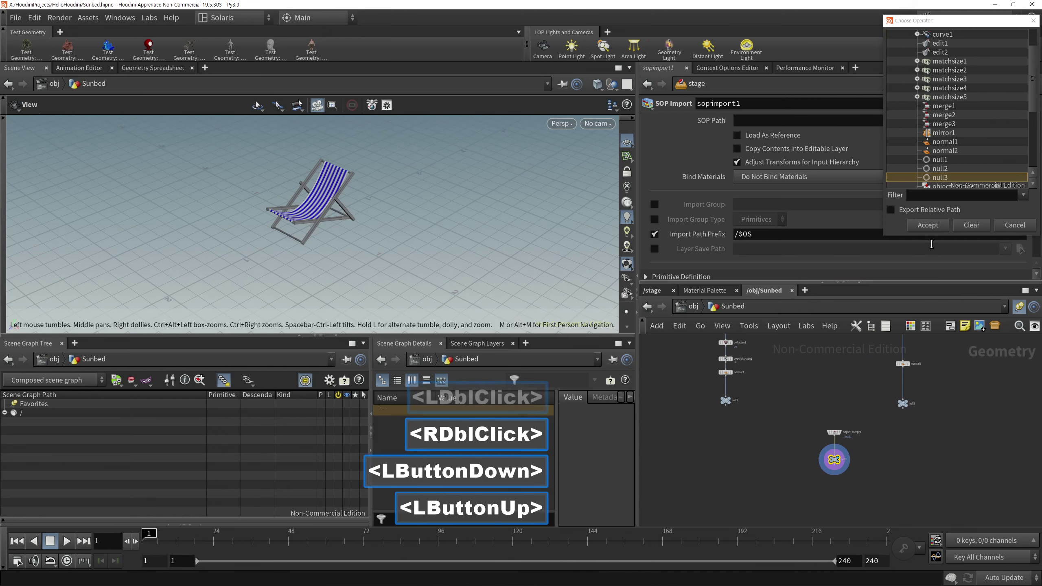
{"action": "double_click", "coordinate": [739, 446]}
{"action": "left_click", "coordinate": [793, 428]}
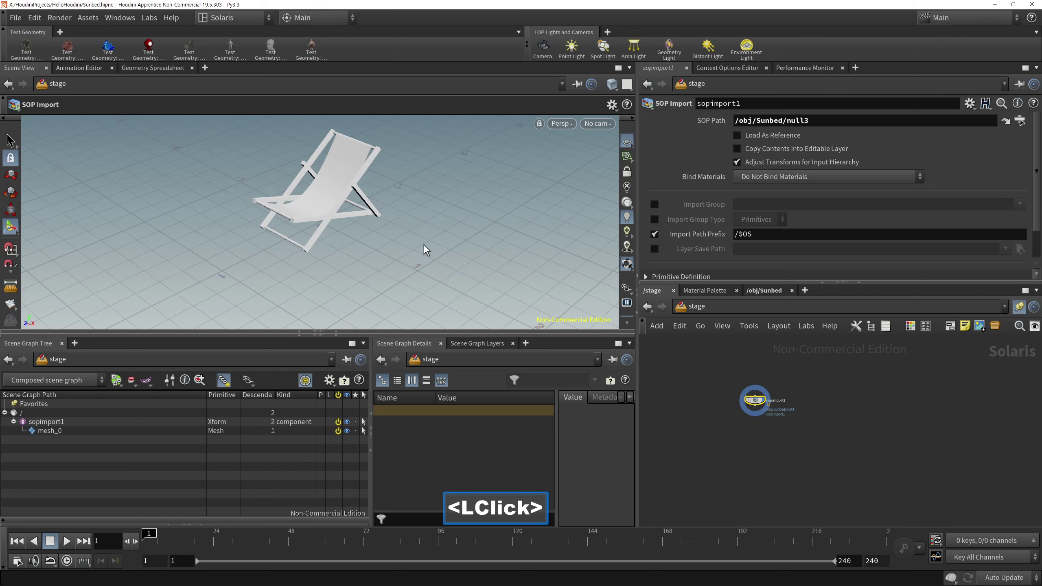
Select the imported chair mesh in the viewport as a scene primitive.
{"action": "key", "text": "space"}
{"action": "key", "text": "g"}
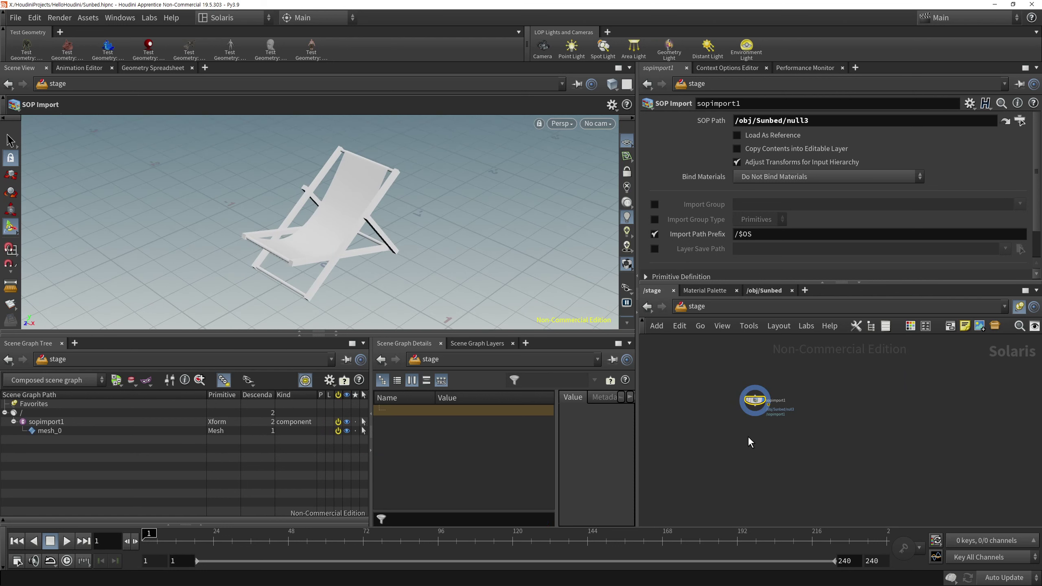
{"action": "left_click", "coordinate": [60, 439]}
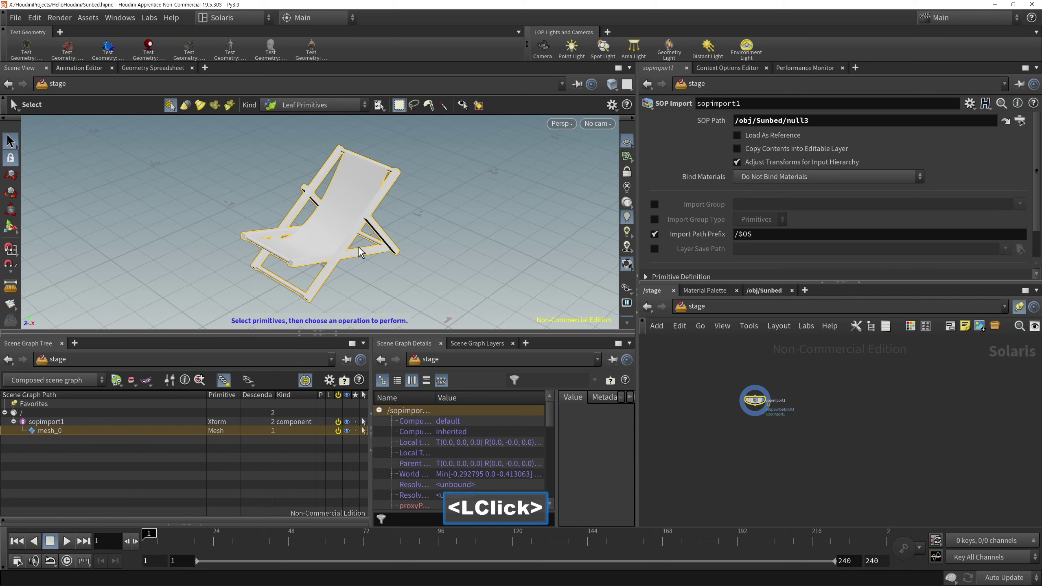
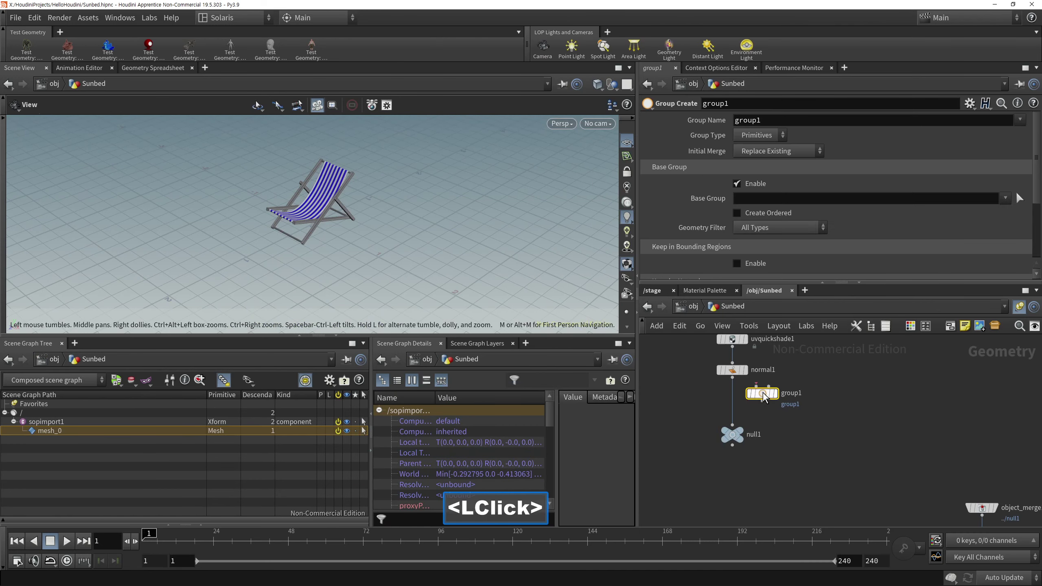
Rename the first Group Create node to matA in the sunbed network.
{"action": "left_click", "coordinate": [747, 407]}
{"action": "left_click", "coordinate": [669, 408]}
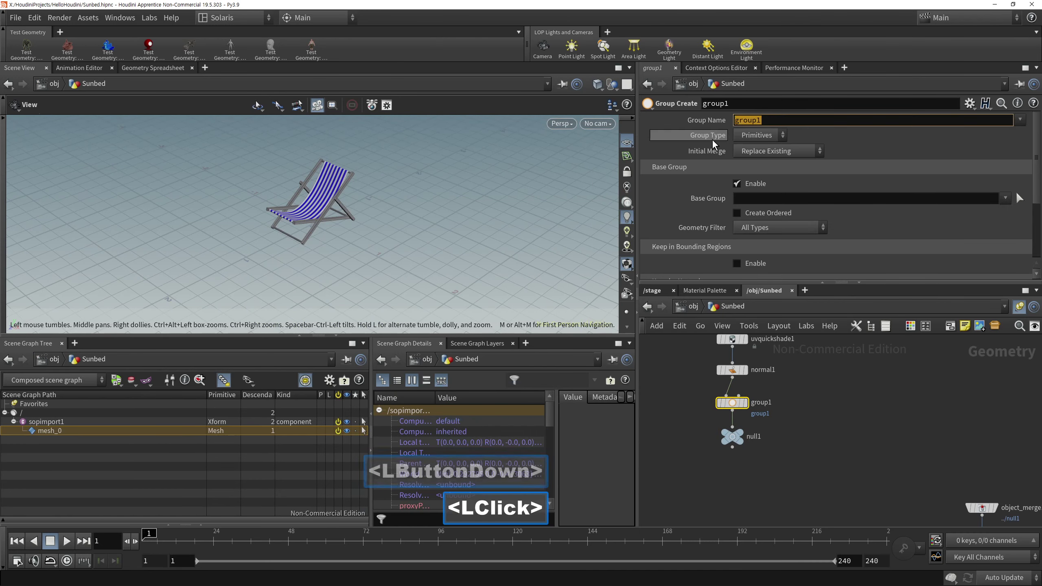
{"action": "type", "text": "mat"}
{"action": "key", "text": "shift+a"}
{"action": "left_click", "coordinate": [885, 432]}
{"action": "right_click", "coordinate": [875, 408]}
{"action": "middle_click", "coordinate": [733, 426]}
{"action": "right_click", "coordinate": [846, 417]}
{"action": "left_click", "coordinate": [906, 428]}
{"action": "double_click", "coordinate": [900, 424]}
Add a second Group Create below normal2 named matB and return to the stage.
{"action": "key", "text": "Tab"}
{"action": "type", "text": "<Tab>gab>gr"}
{"action": "double_click", "coordinate": [654, 54]}
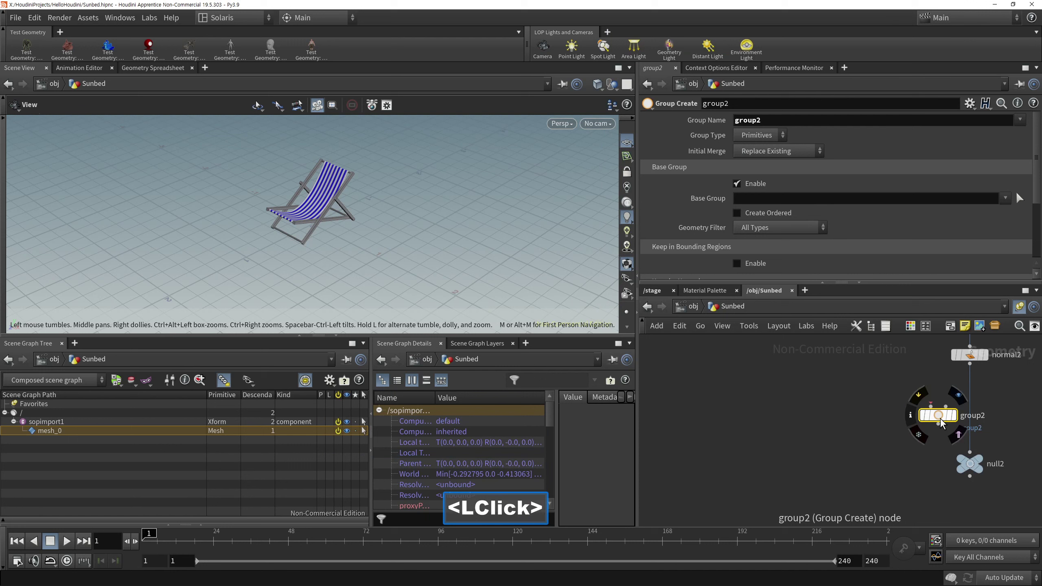
{"action": "double_click", "coordinate": [1028, 434]}
{"action": "double_click", "coordinate": [715, 146]}
{"action": "type", "text": "mat"}
{"action": "left_click", "coordinate": [837, 439]}
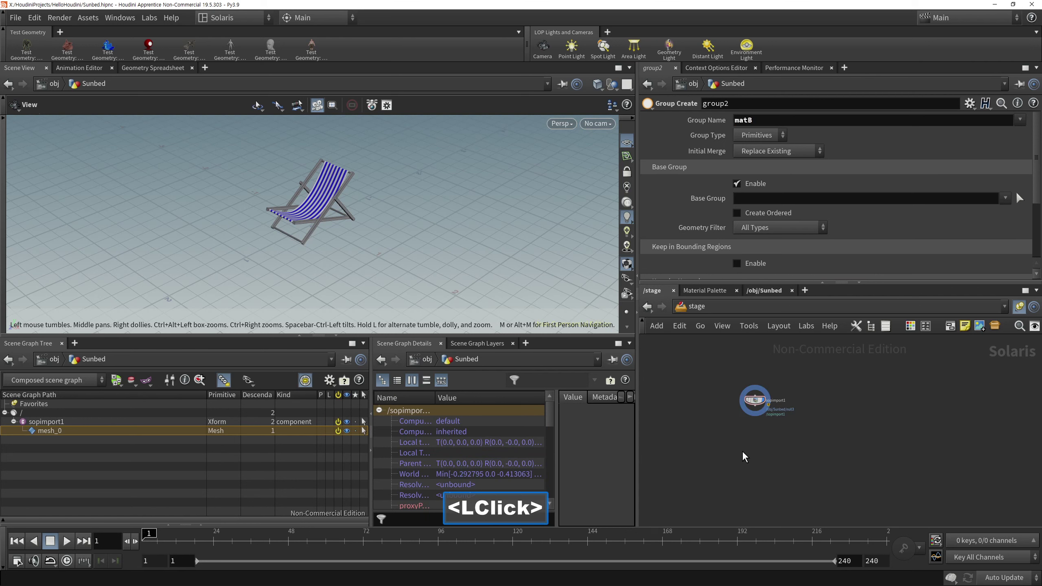
{"action": "double_click", "coordinate": [833, 466]}
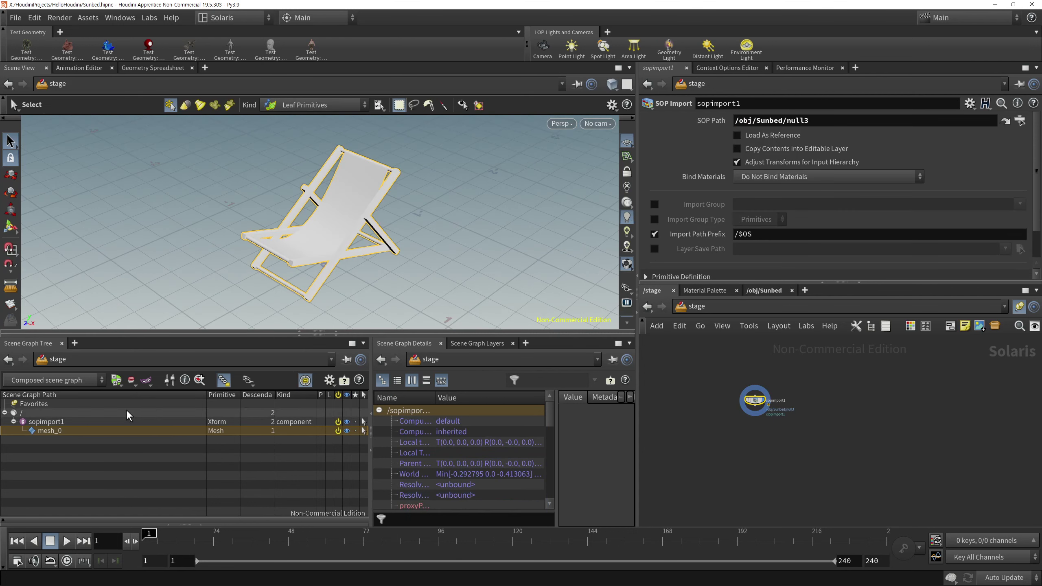
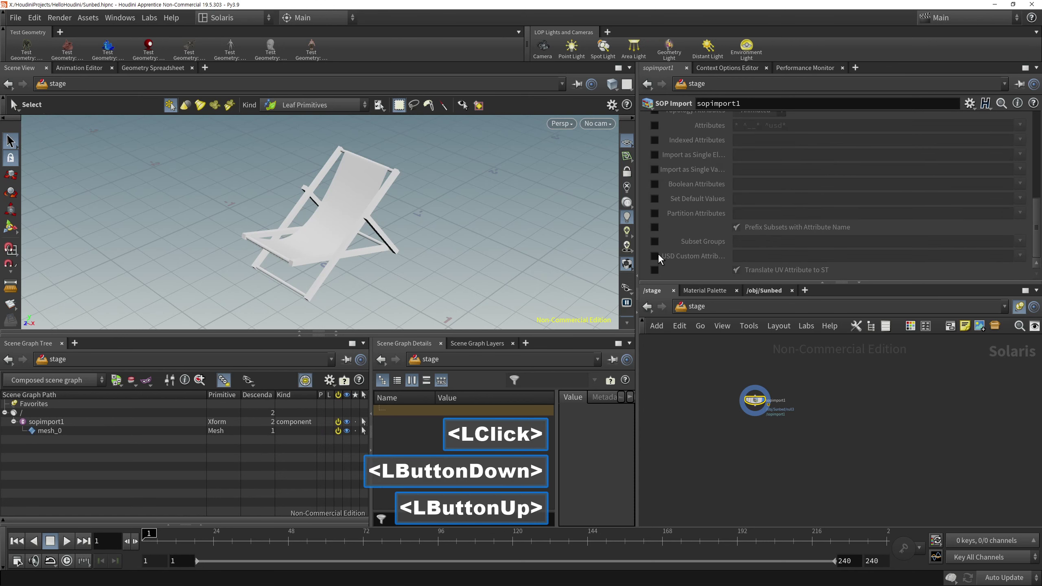
Enable Subset Groups on the SOP Import and enter matA matB.
{"action": "left_click", "coordinate": [657, 248]}
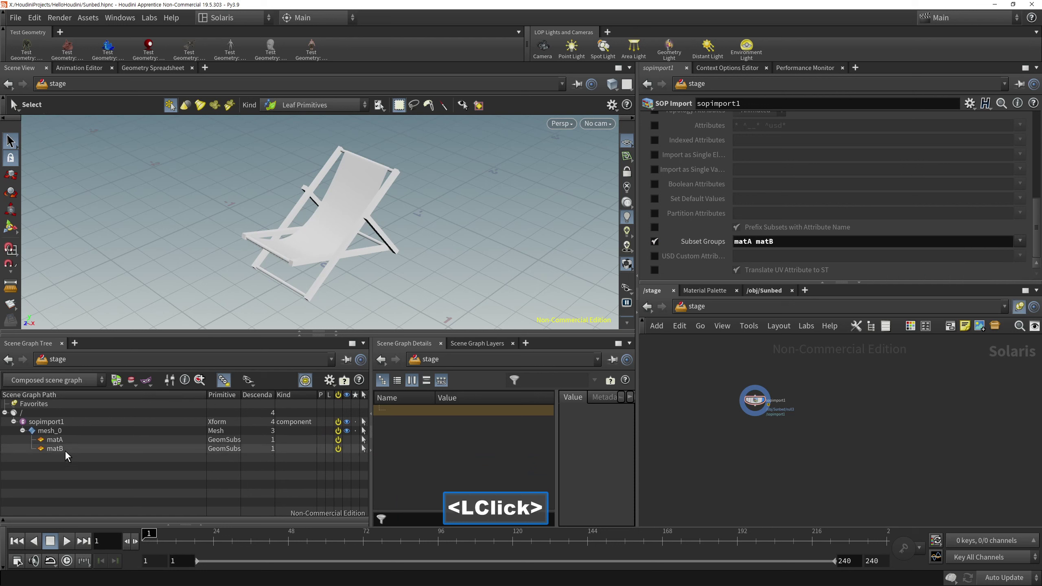
{"action": "left_click", "coordinate": [781, 452]}
{"action": "right_click", "coordinate": [786, 439]}
{"action": "middle_click", "coordinate": [789, 452]}
{"action": "right_click", "coordinate": [775, 443]}
{"action": "left_click", "coordinate": [770, 455]}
{"action": "double_click", "coordinate": [774, 458]}
Add a Camera LOP to the stage.
{"action": "key", "text": "Tab"}
{"action": "type", "text": "ccam"}
{"action": "left_click", "coordinate": [894, 193]}
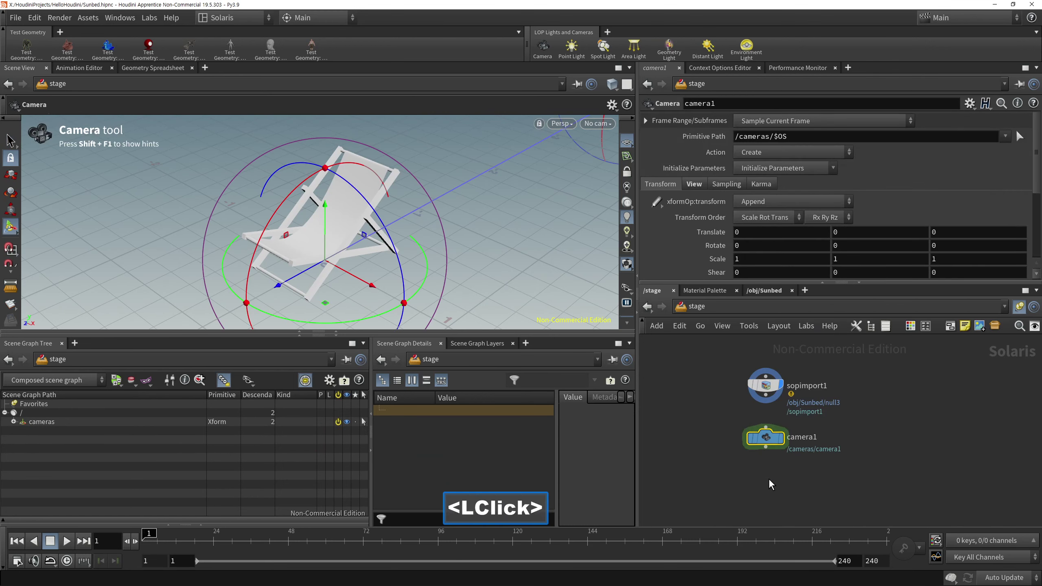
Add a Dome Light LOP (domelight1) to the stage network.
{"action": "key", "text": "Tab"}
{"action": "type", "text": "<Tab>li"}
{"action": "left_click", "coordinate": [909, 285]}
{"action": "middle_click", "coordinate": [710, 415]}
{"action": "left_click", "coordinate": [705, 435]}
{"action": "key", "text": "Tab"}
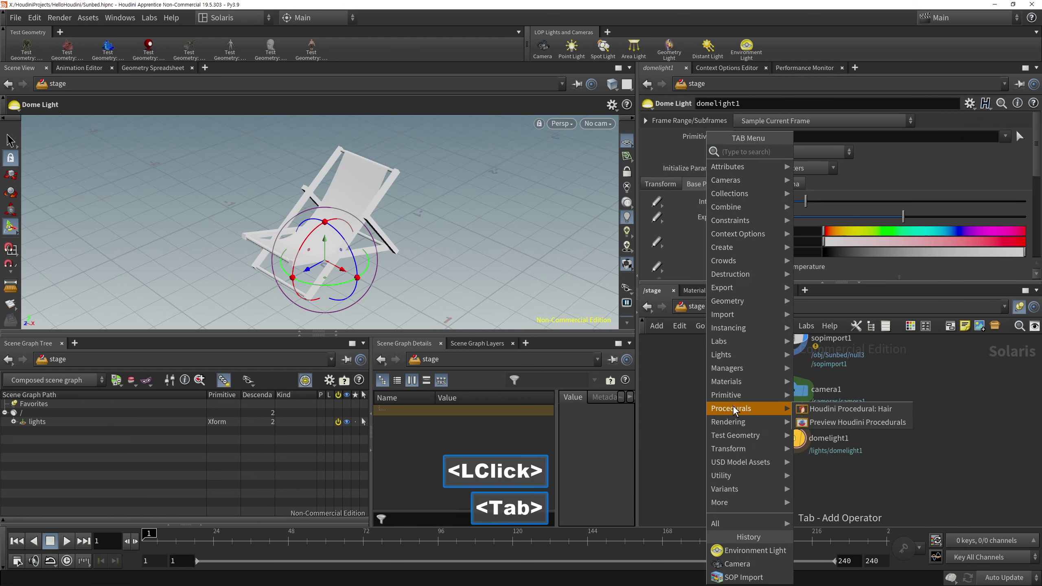
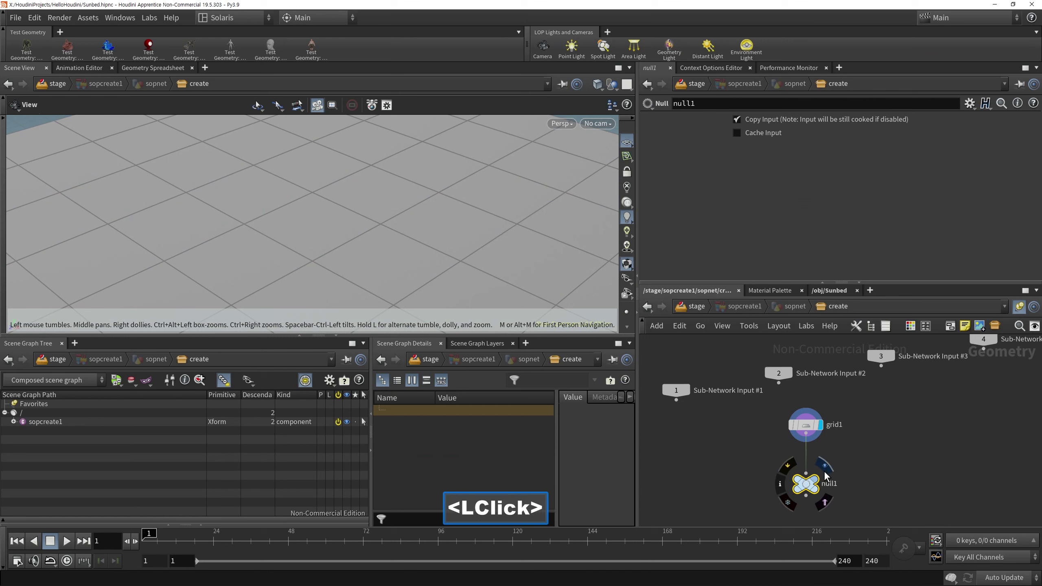
Finish the ground grid SOP Create and return up to the stage network.
{"action": "left_click", "coordinate": [774, 527]}
{"action": "double_click", "coordinate": [785, 397]}
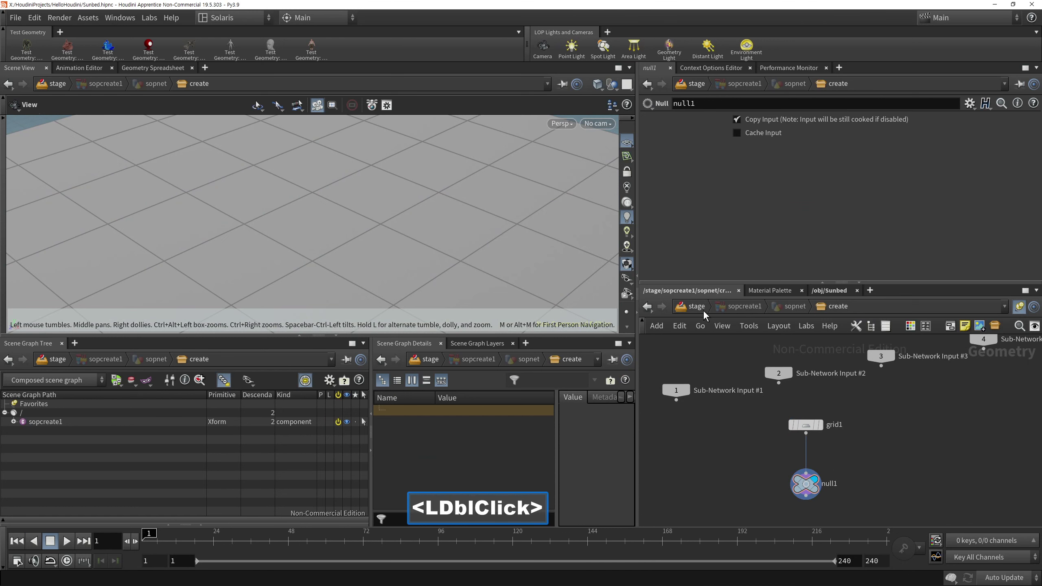
{"action": "left_click", "coordinate": [698, 313]}
{"action": "left_click", "coordinate": [842, 399]}
{"action": "left_click", "coordinate": [810, 470]}
{"action": "double_click", "coordinate": [816, 471]}
Merge sopimport1 and sopcreate1 and feed the merge into camera1.
{"action": "key", "text": "Tab"}
{"action": "type", "text": "<Tab>me"}
{"action": "left_click", "coordinate": [939, 145]}
{"action": "left_click", "coordinate": [757, 454]}
{"action": "left_click", "coordinate": [901, 421]}
{"action": "left_click", "coordinate": [842, 392]}
{"action": "middle_click", "coordinate": [889, 373]}
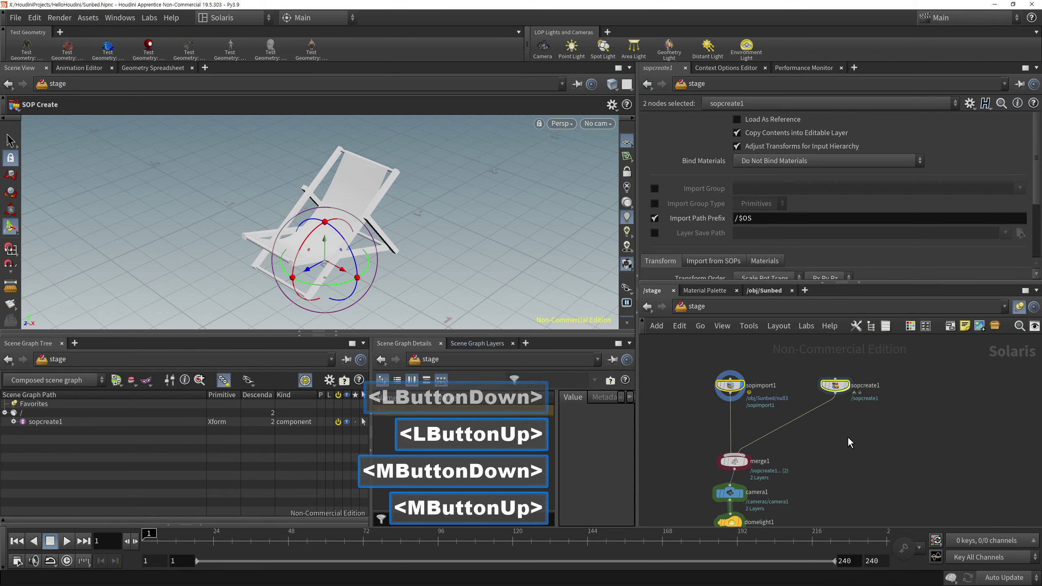
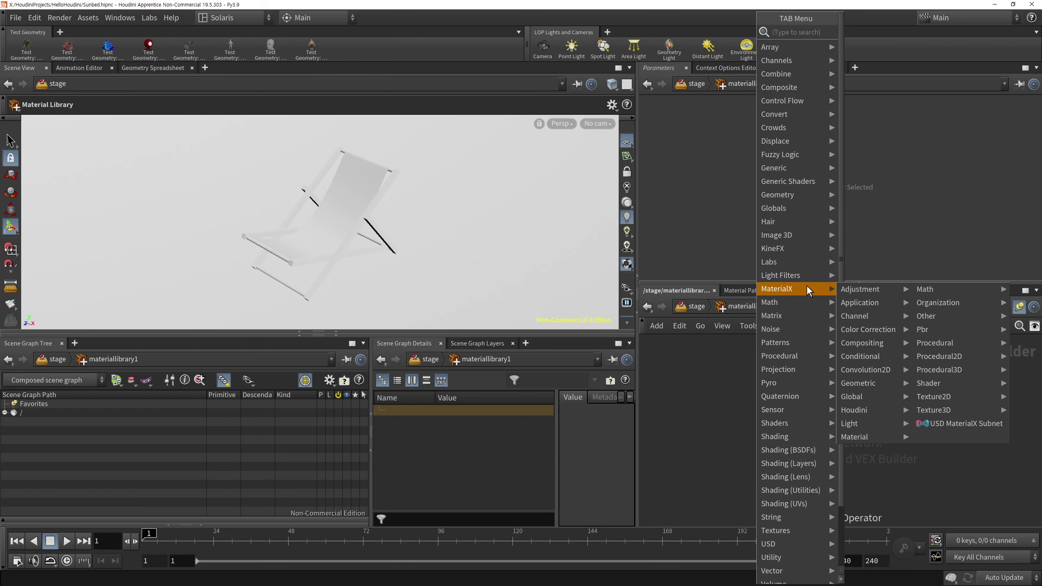
Dive into the MaterialX subnet and place a shader node inside it.
{"action": "left_click", "coordinate": [807, 292]}
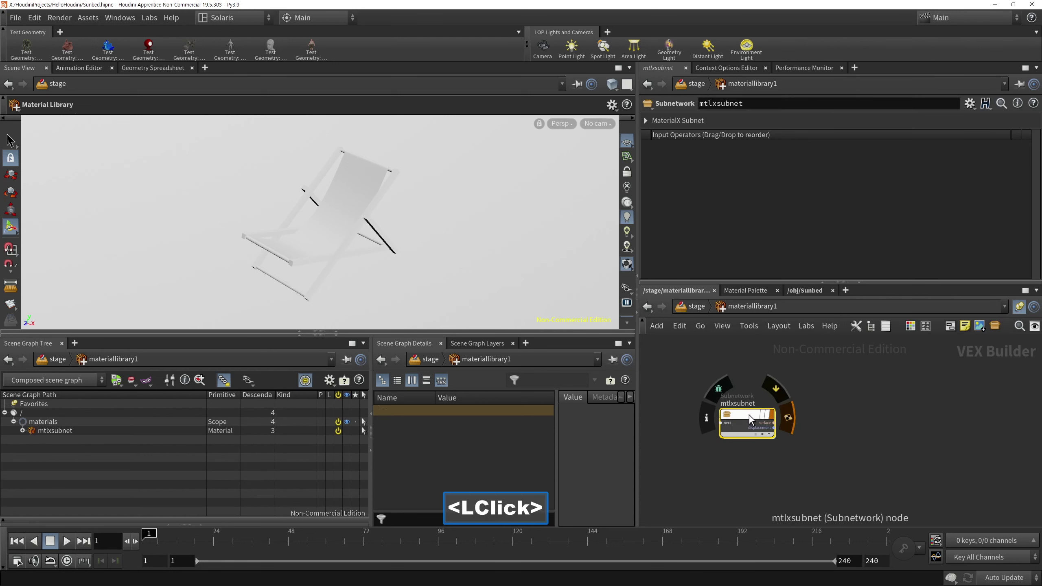
{"action": "double_click", "coordinate": [736, 465]}
{"action": "left_click", "coordinate": [737, 464]}
{"action": "key", "text": "Tab"}
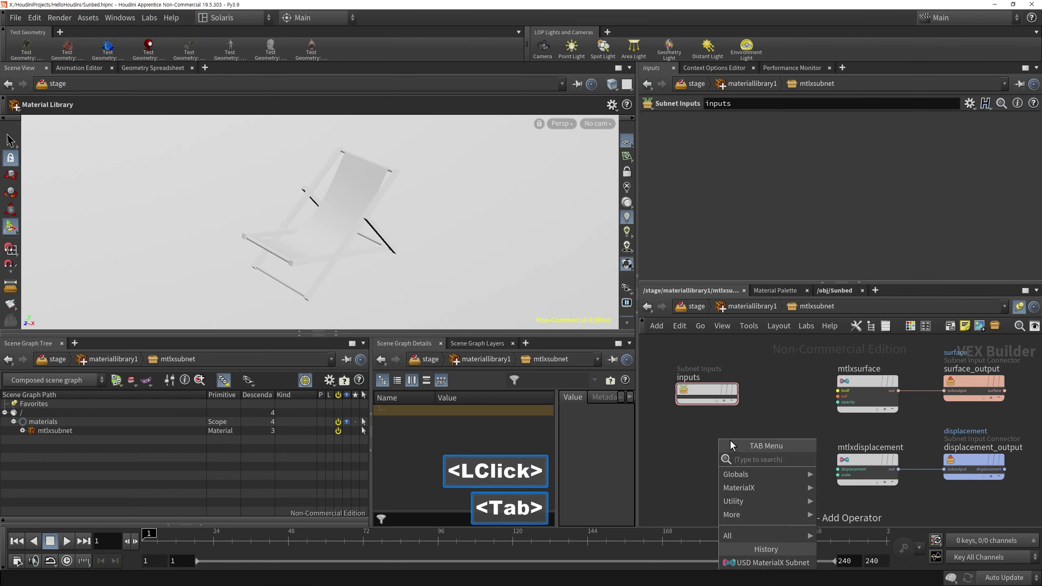
{"action": "key", "text": "Tab"}
{"action": "left_click", "coordinate": [783, 494]}
{"action": "left_click", "coordinate": [945, 388]}
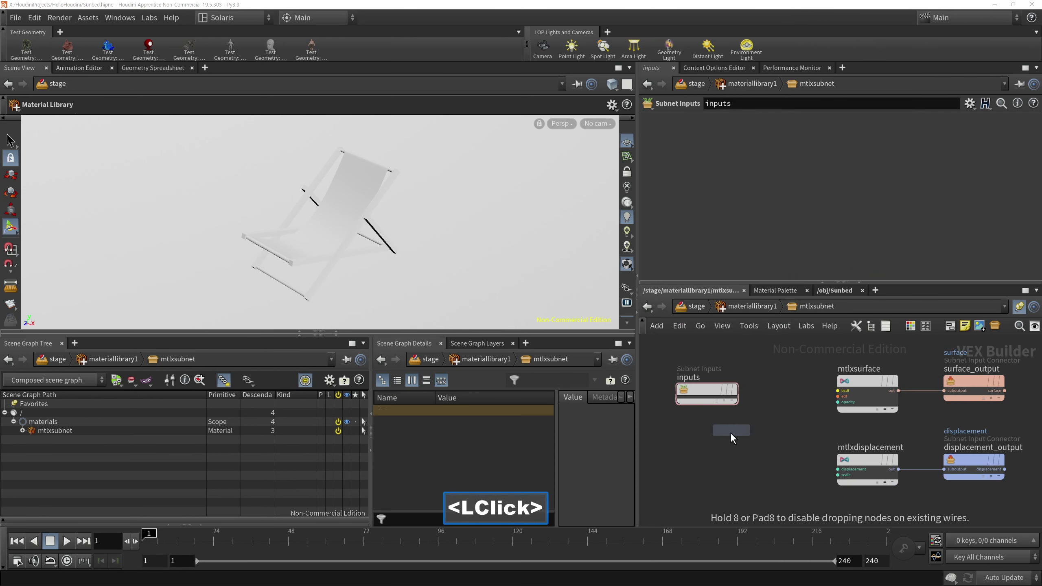
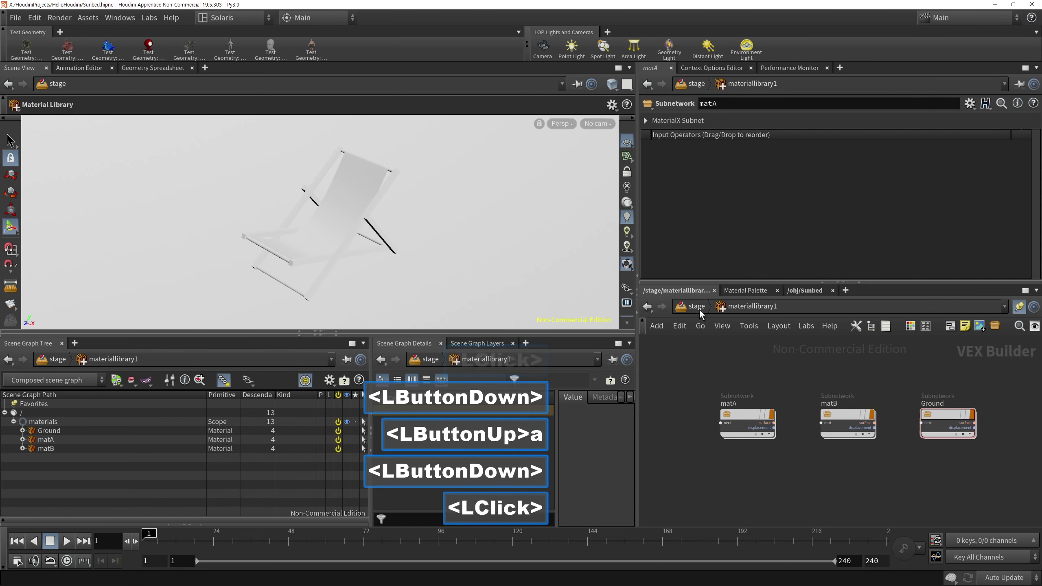
Return to the stage and select the assignmaterial1 node after the material library.
{"action": "type", "text": "<LButtonUp>a"}
{"action": "double_click", "coordinate": [697, 317]}
{"action": "left_click", "coordinate": [737, 463]}
{"action": "double_click", "coordinate": [707, 305]}
{"action": "left_click", "coordinate": [802, 207]}
{"action": "double_click", "coordinate": [793, 201]}
{"action": "left_click", "coordinate": [735, 511]}
{"action": "left_click", "coordinate": [831, 473]}
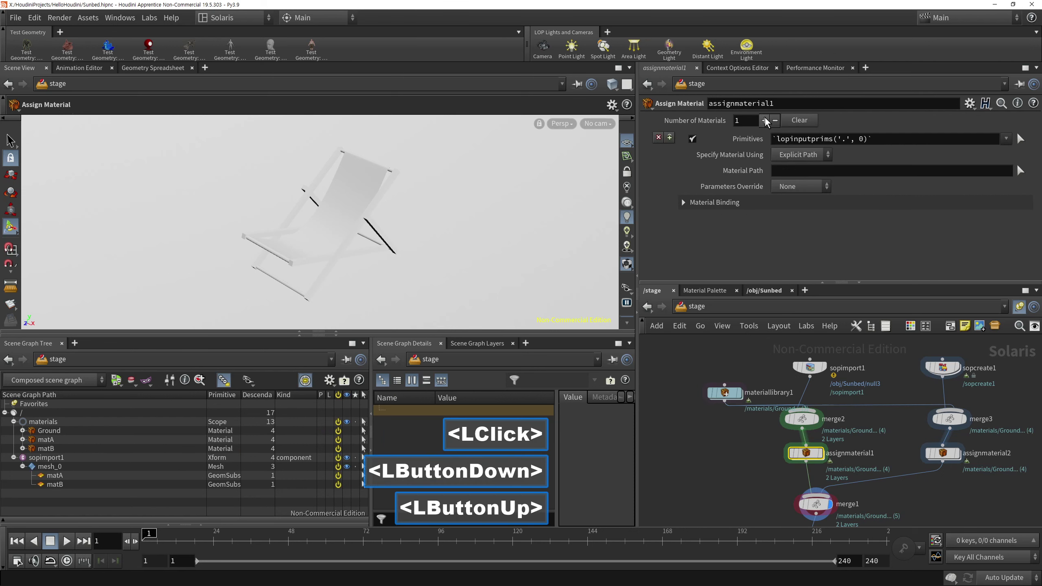
Set two material bindings: matA mesh part to /materials/matA, matB part to /materials/matB.
{"action": "left_click", "coordinate": [766, 128]}
{"action": "left_click", "coordinate": [93, 480]}
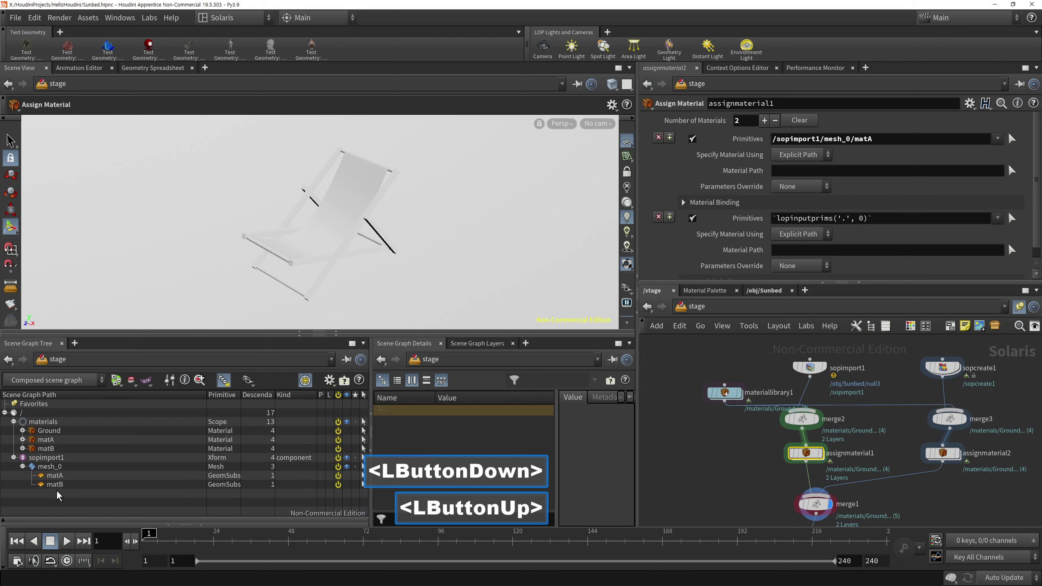
{"action": "left_click", "coordinate": [68, 488]}
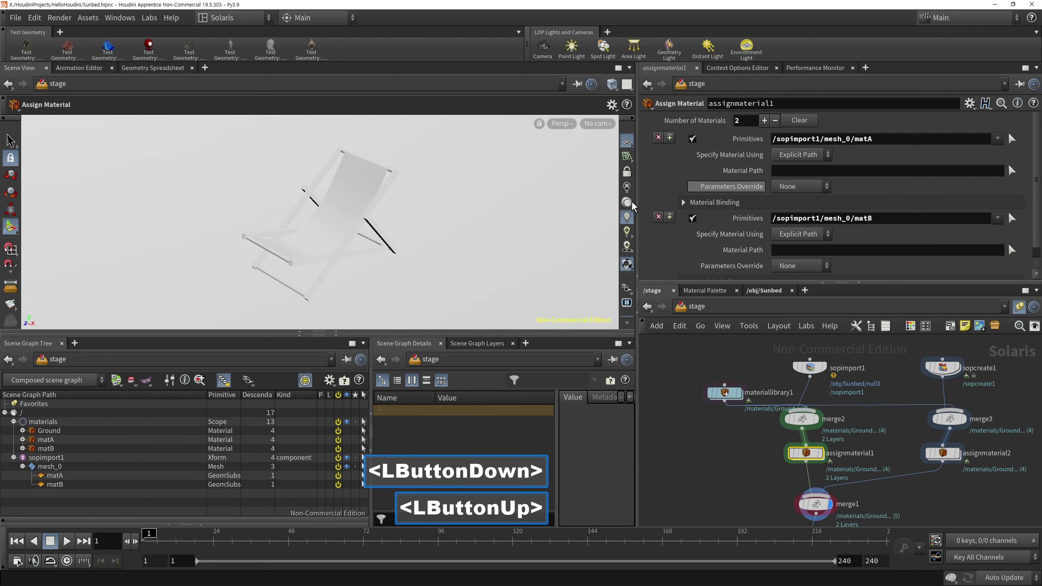
{"action": "left_click", "coordinate": [66, 446]}
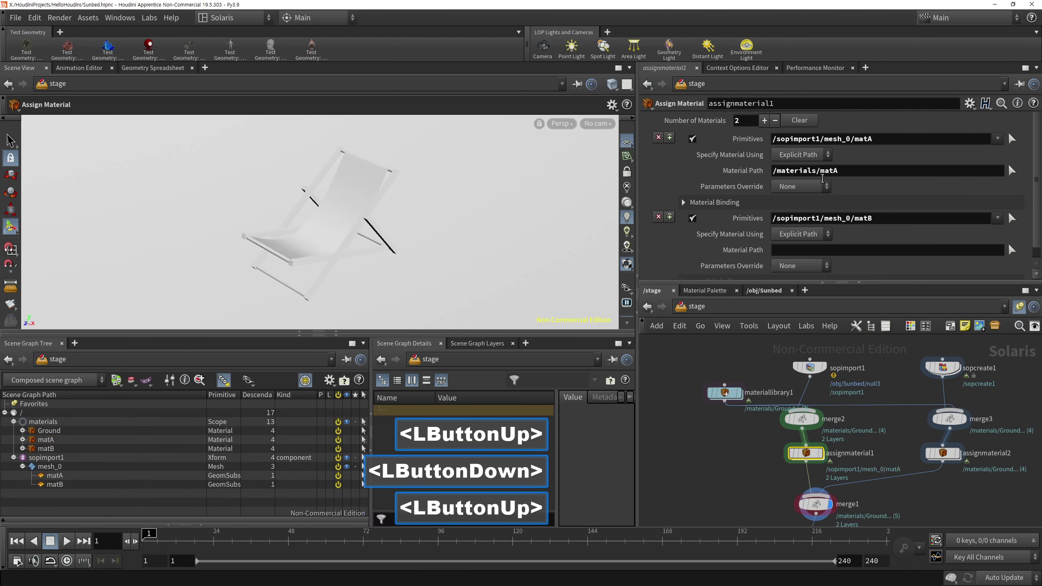
{"action": "left_click", "coordinate": [62, 451]}
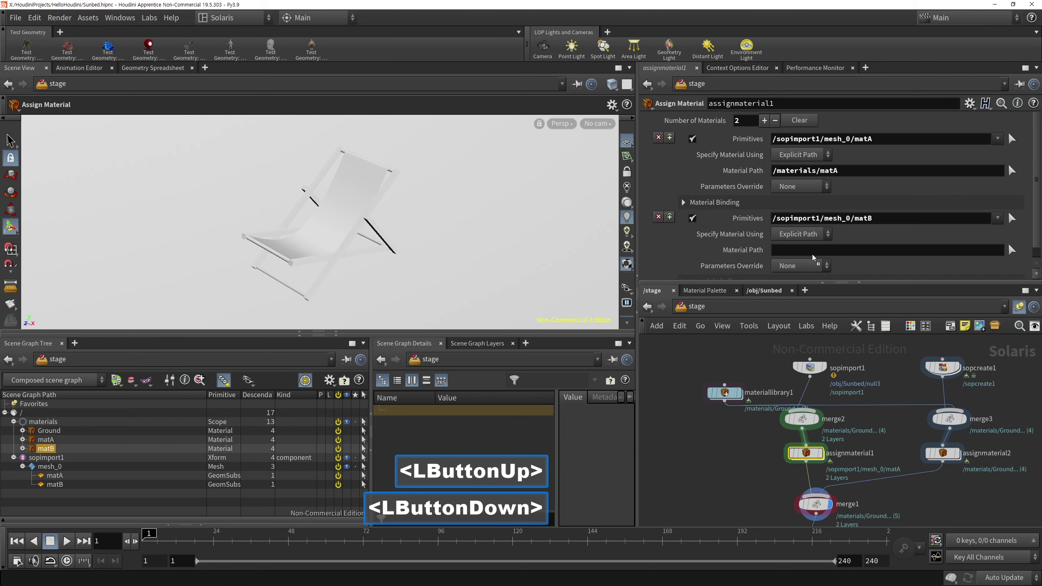
{"action": "left_click", "coordinate": [979, 499]}
Assign Ground on the second assignment node and add Karma Render Settings using camera1.
{"action": "left_click", "coordinate": [970, 474]}
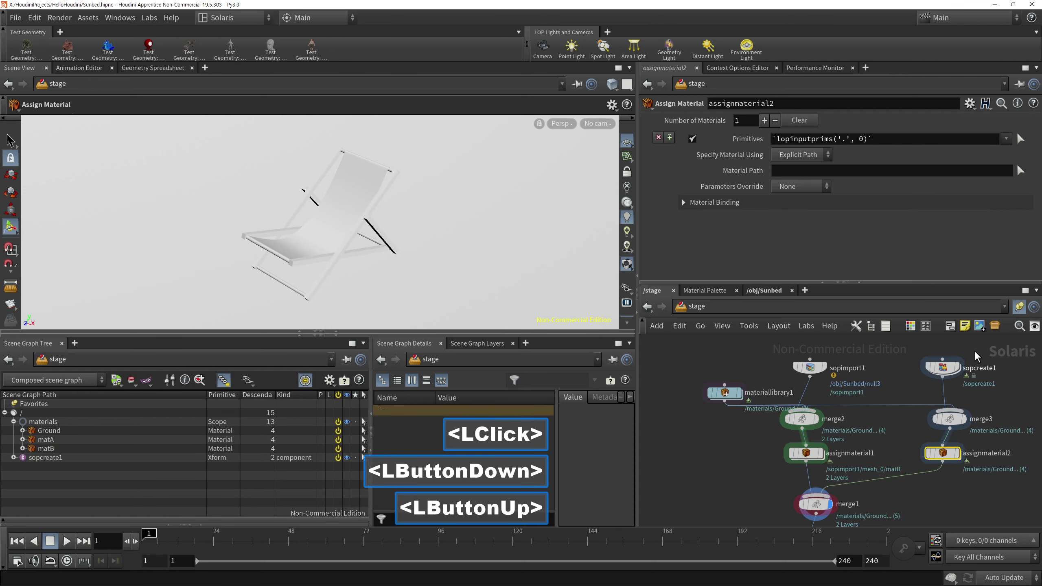
{"action": "left_click", "coordinate": [88, 476]}
{"action": "left_click", "coordinate": [86, 435]}
{"action": "left_click", "coordinate": [745, 477]}
{"action": "right_click", "coordinate": [731, 479]}
{"action": "middle_click", "coordinate": [701, 412]}
{"action": "left_click", "coordinate": [790, 503]}
{"action": "double_click", "coordinate": [793, 508]}
{"action": "left_click", "coordinate": [572, 128]}
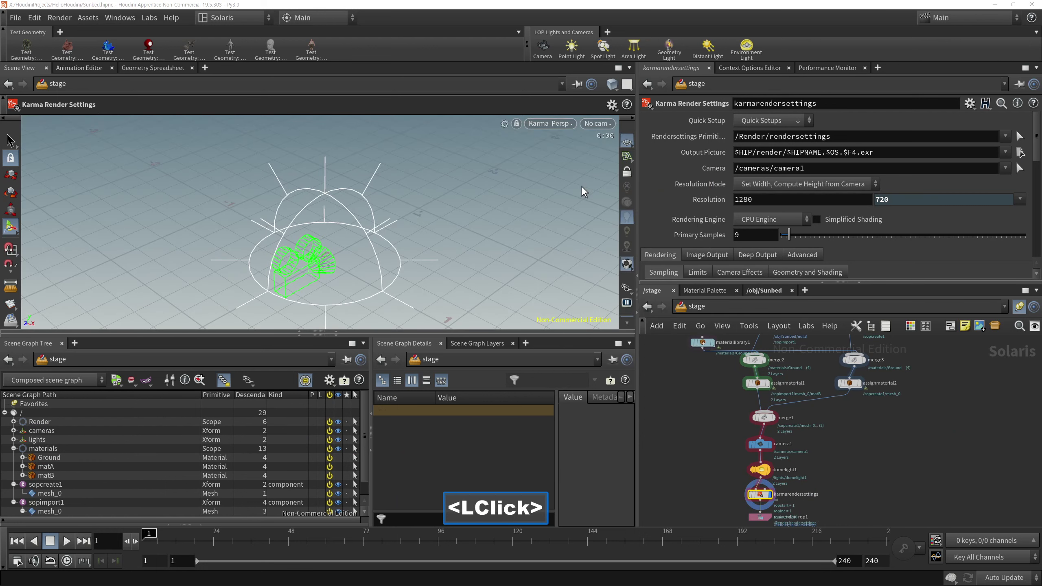
Look through /cameras/camera1 in the Karma viewport.
{"action": "left_click", "coordinate": [604, 127]}
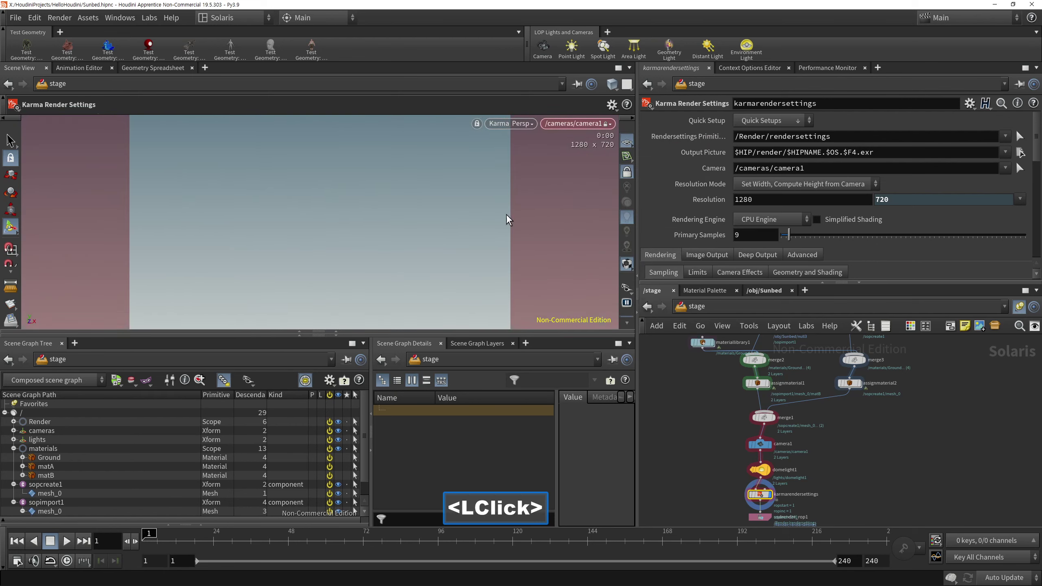
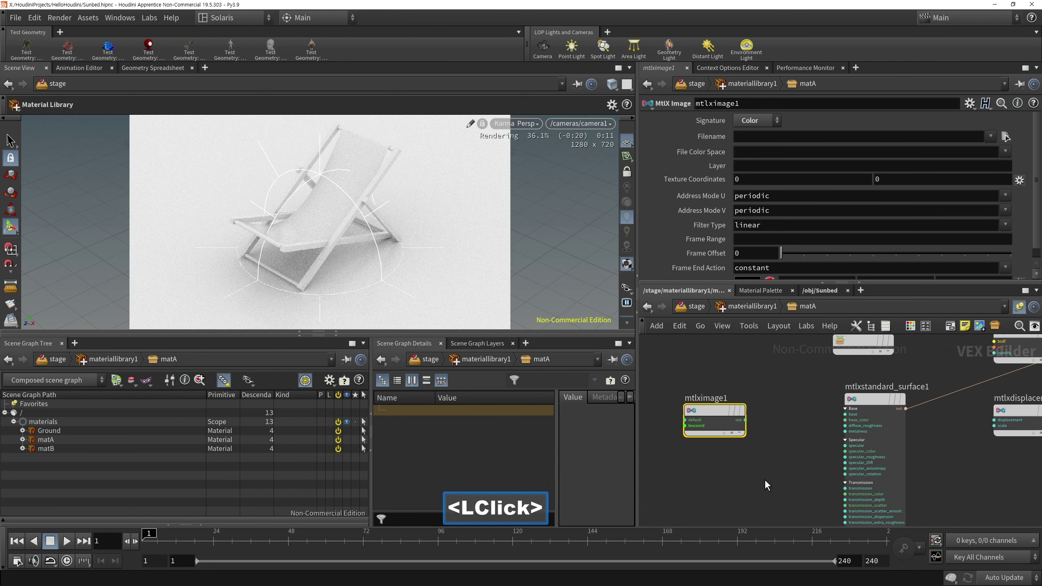
Dive into matA and select the mtlximage1 node.
{"action": "left_click", "coordinate": [667, 384]}
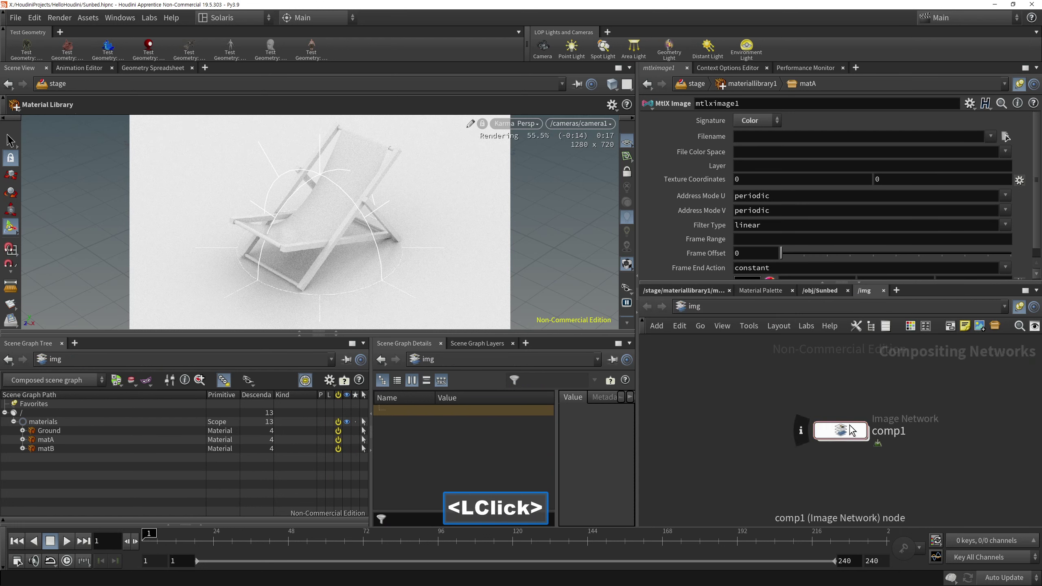
{"action": "double_click", "coordinate": [851, 429]}
{"action": "double_click", "coordinate": [836, 476]}
{"action": "double_click", "coordinate": [890, 451]}
Set mtlximage1 Filename to op:/img/comp1/null1 and wire it into base_color.
{"action": "left_click", "coordinate": [724, 82]}
{"action": "type", "text": "op"}
{"action": "left_click", "coordinate": [750, 425]}
{"action": "type", "text": "<"}
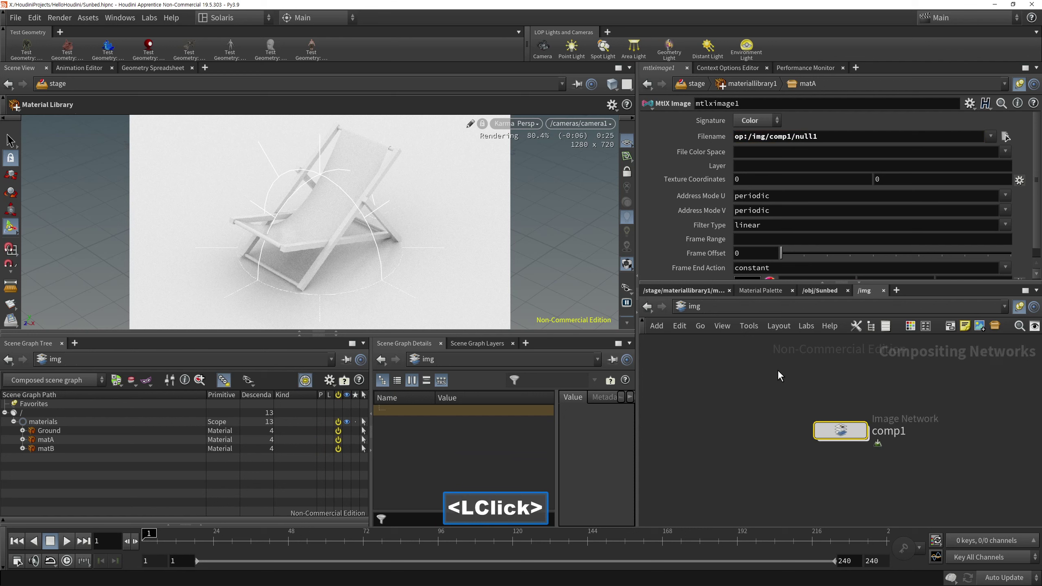
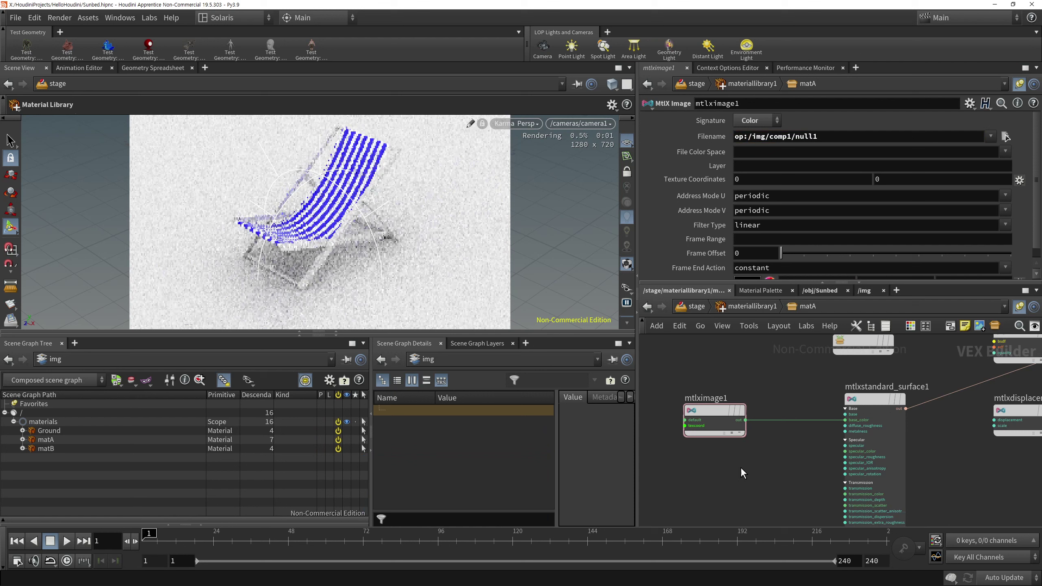
{"action": "type", "text": "<LBut"}
{"action": "left_click", "coordinate": [735, 448]}
{"action": "left_click", "coordinate": [771, 374]}
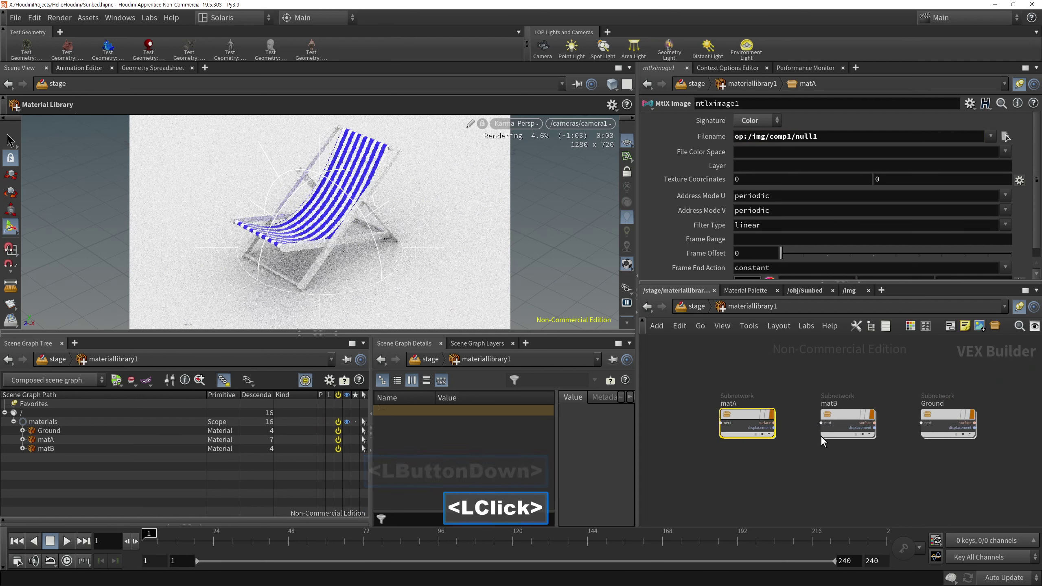
Set matB's mtlxstandard_surface base colour to orange FF7F00 (1, 0.5, 0) and Ground to dark grey 0.1.
{"action": "double_click", "coordinate": [843, 420]}
{"action": "left_click", "coordinate": [820, 457]}
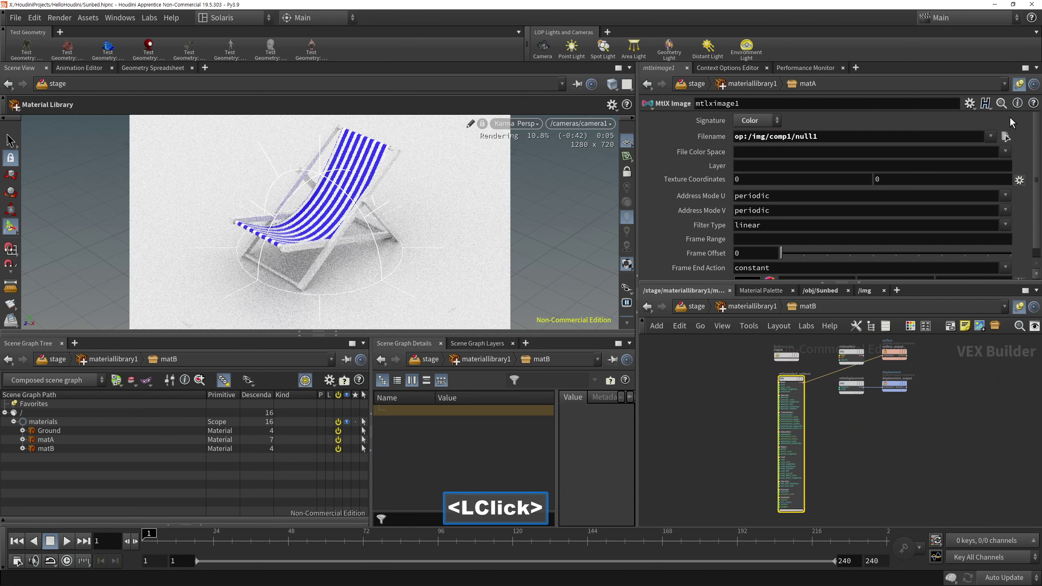
{"action": "double_click", "coordinate": [851, 466]}
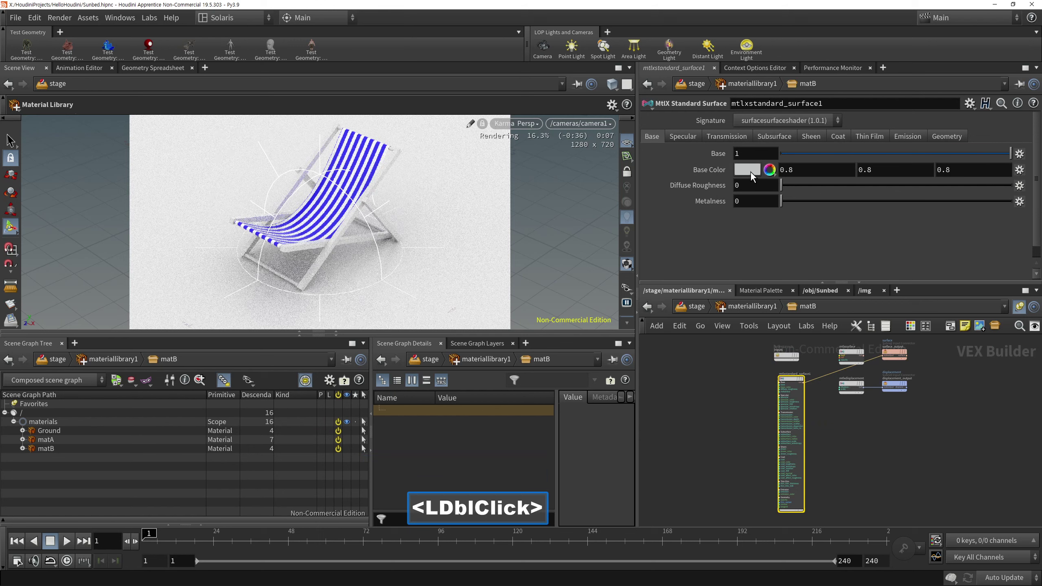
{"action": "left_click", "coordinate": [749, 177]}
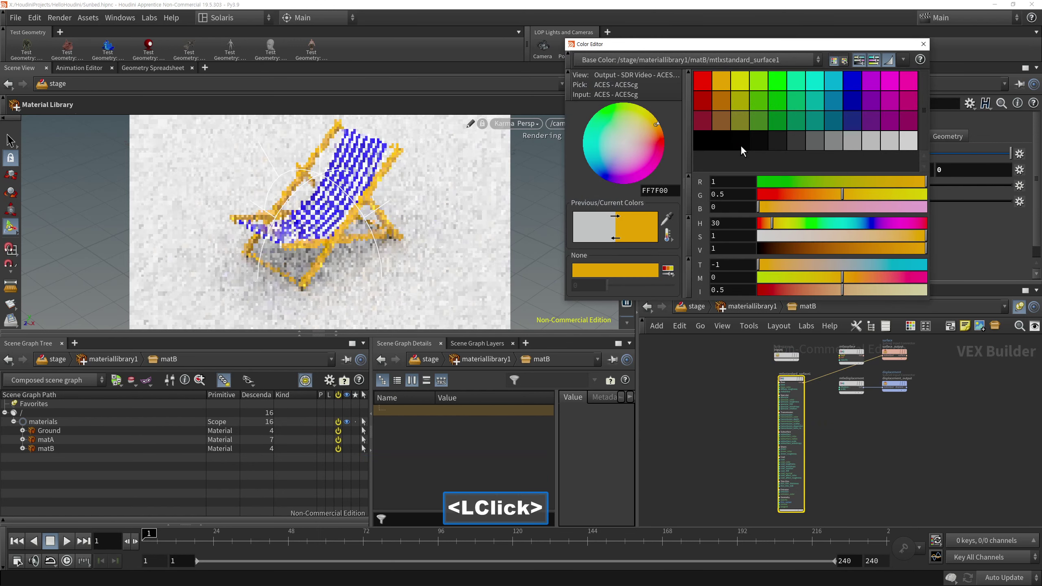
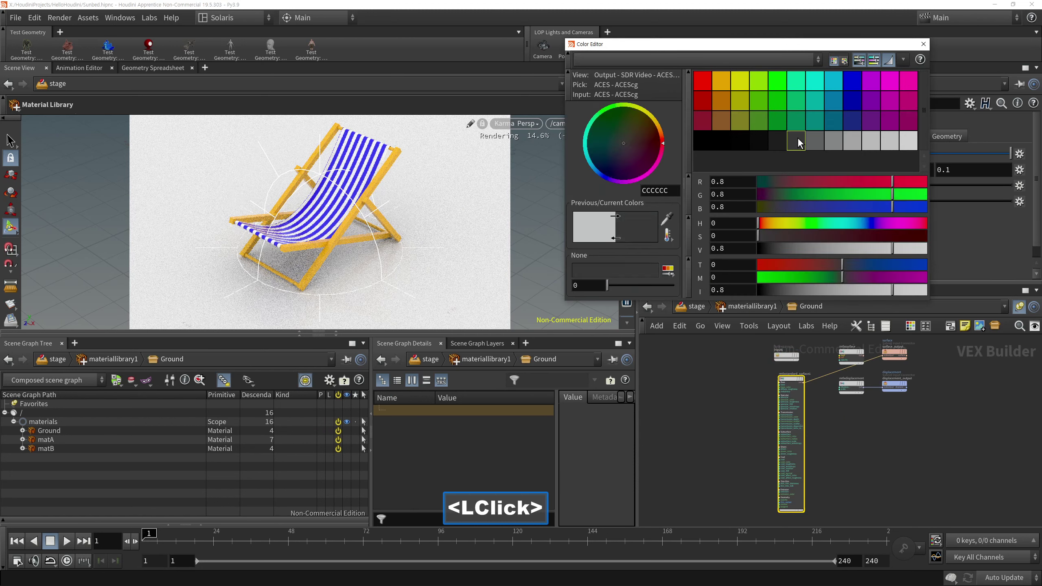
{"action": "left_click", "coordinate": [927, 50]}
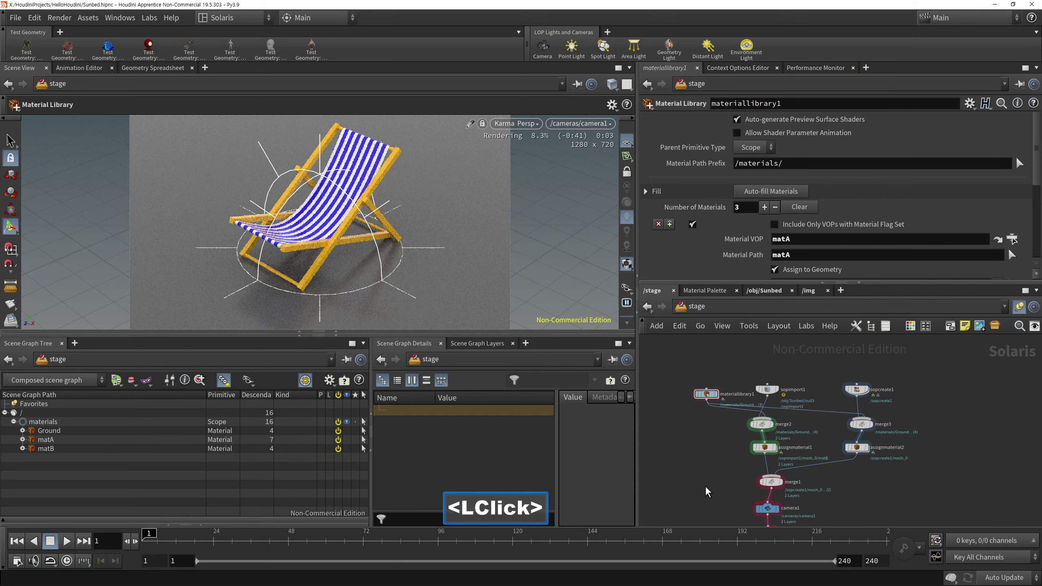
Select the karmarendersettings node and frame the stage network.
{"action": "middle_click", "coordinate": [721, 423]}
{"action": "right_click", "coordinate": [693, 429]}
{"action": "left_click", "coordinate": [759, 465]}
{"action": "key", "text": "a"}
{"action": "left_click", "coordinate": [13, 136]}
{"action": "left_click", "coordinate": [780, 445]}
{"action": "type", "text": "<LButtonUp>a"}
{"action": "left_click", "coordinate": [726, 461]}
{"action": "left_click", "coordinate": [798, 498]}
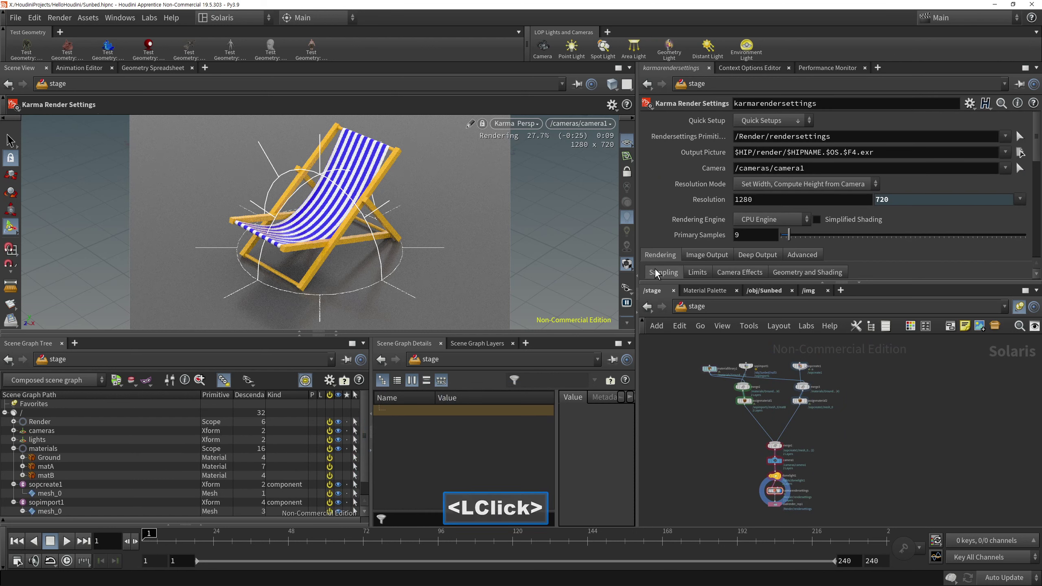
Hide viewport guides and handles so the Karma render of the striped sunbed shows cleanly.
{"action": "left_click", "coordinate": [629, 331]}
{"action": "double_click", "coordinate": [629, 330]}
{"action": "left_click", "coordinate": [631, 329]}
{"action": "double_click", "coordinate": [630, 329]}
{"action": "left_click", "coordinate": [629, 268]}
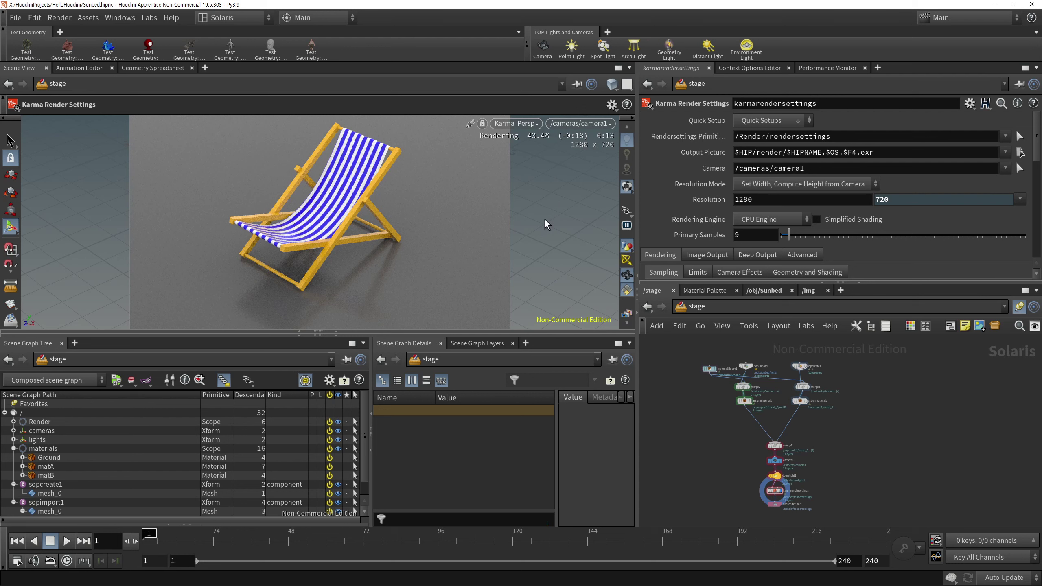